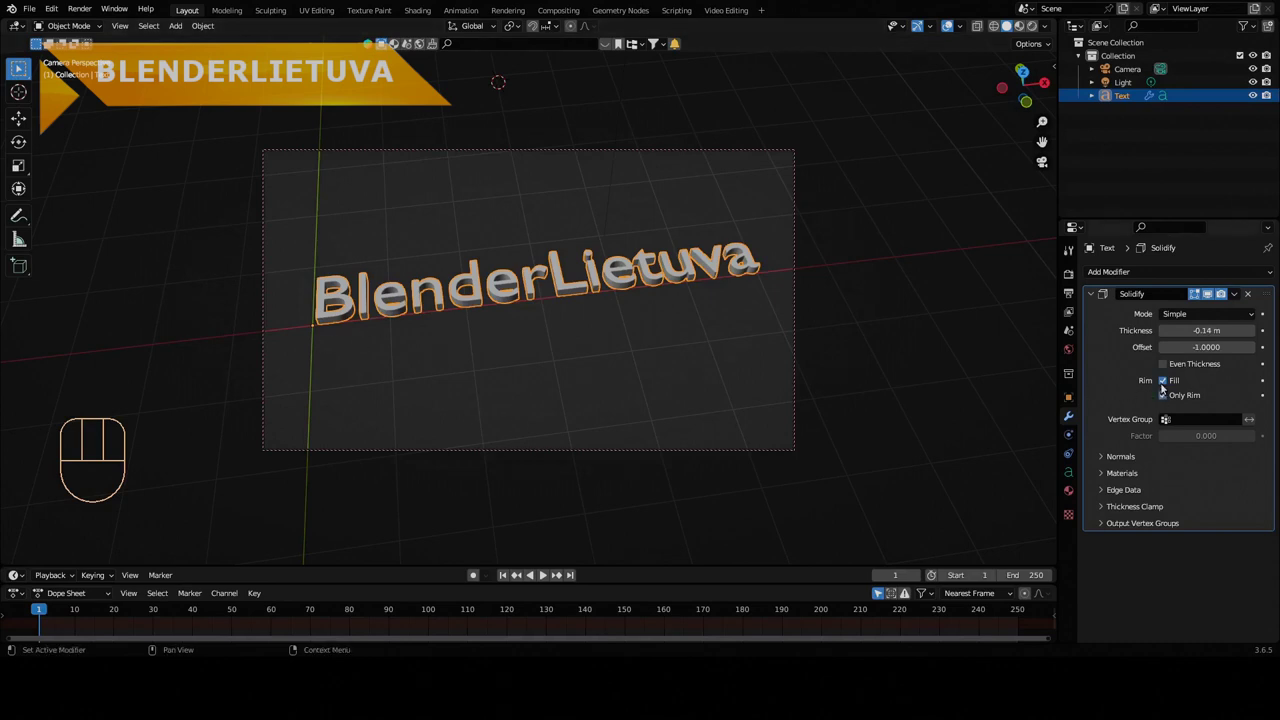
- Toggle the Solidify modifier's Only Rim option off and back on for the 'Lietuva' text
left_click(1163, 381)
left_click(1163, 381)
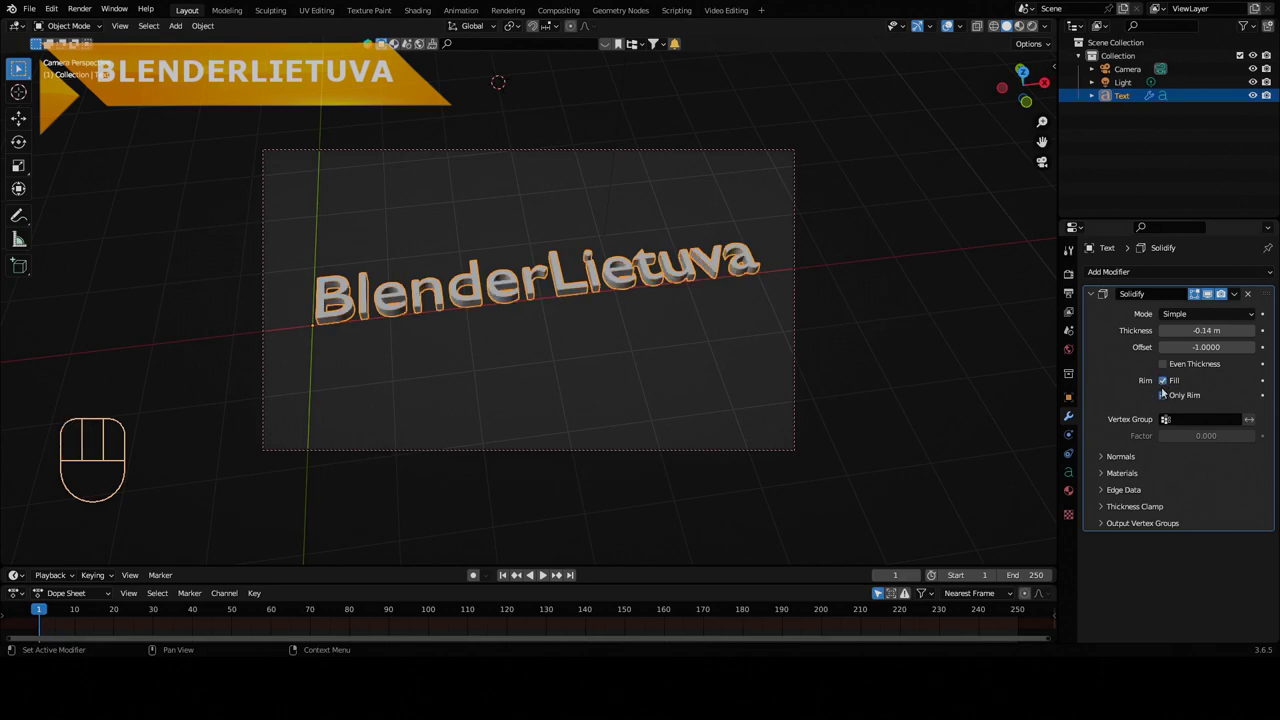
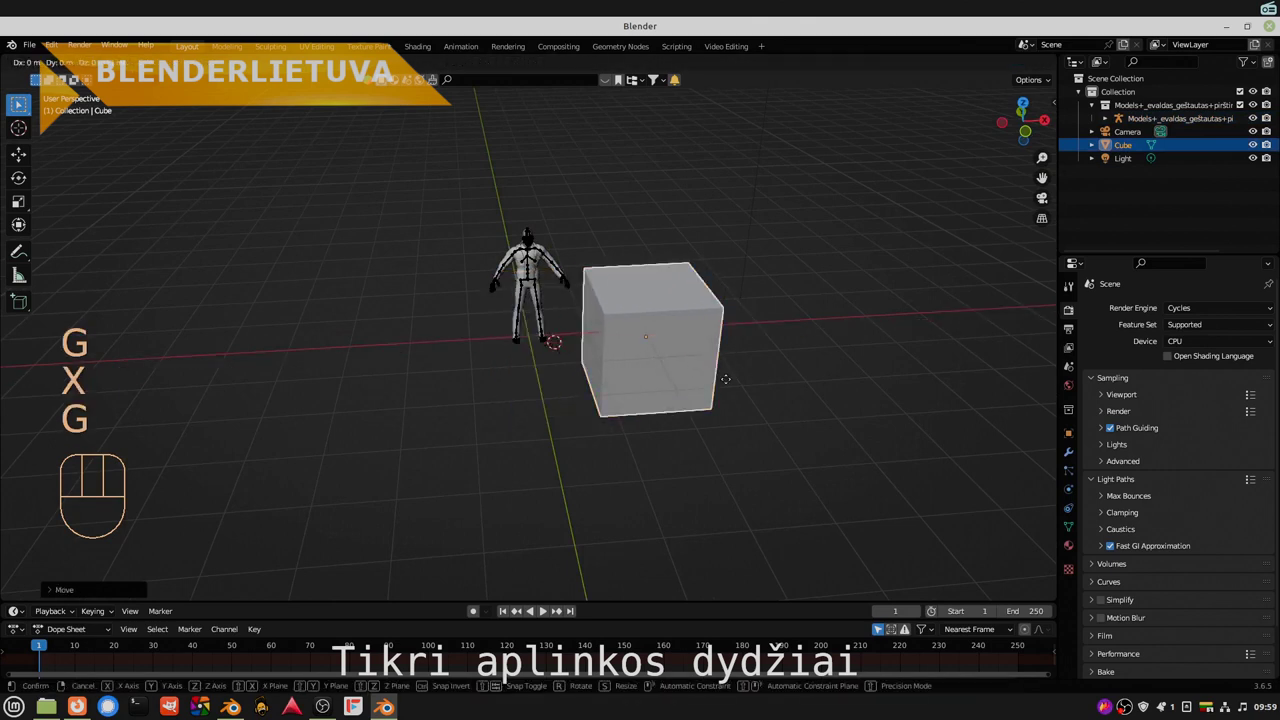
- Constrain the cube's move to the Y then Z axis and confirm its new position
key("y")
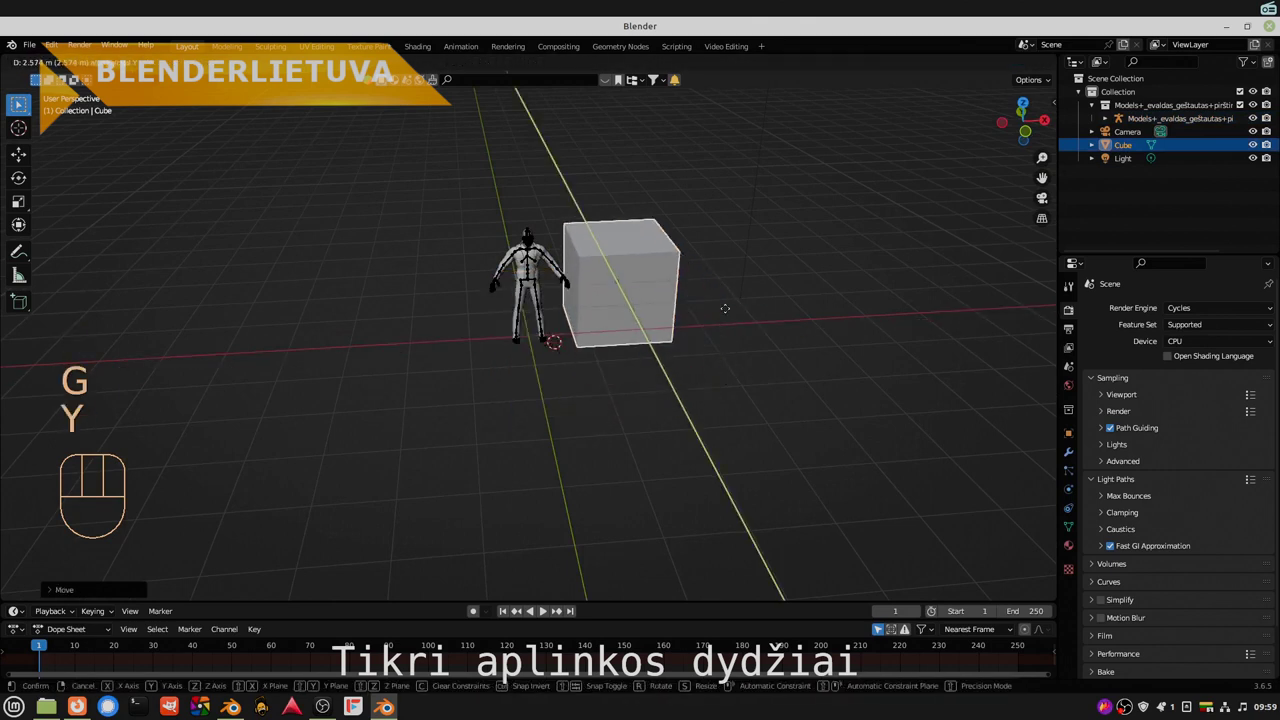
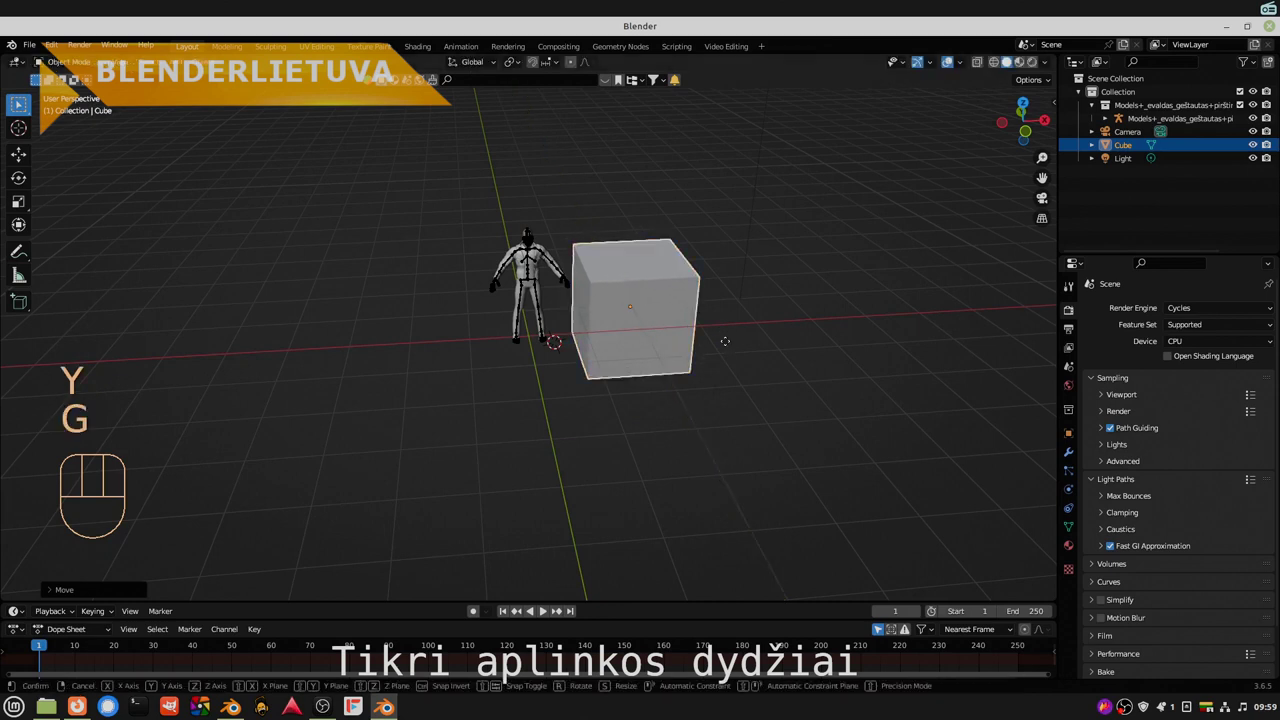
key("z")
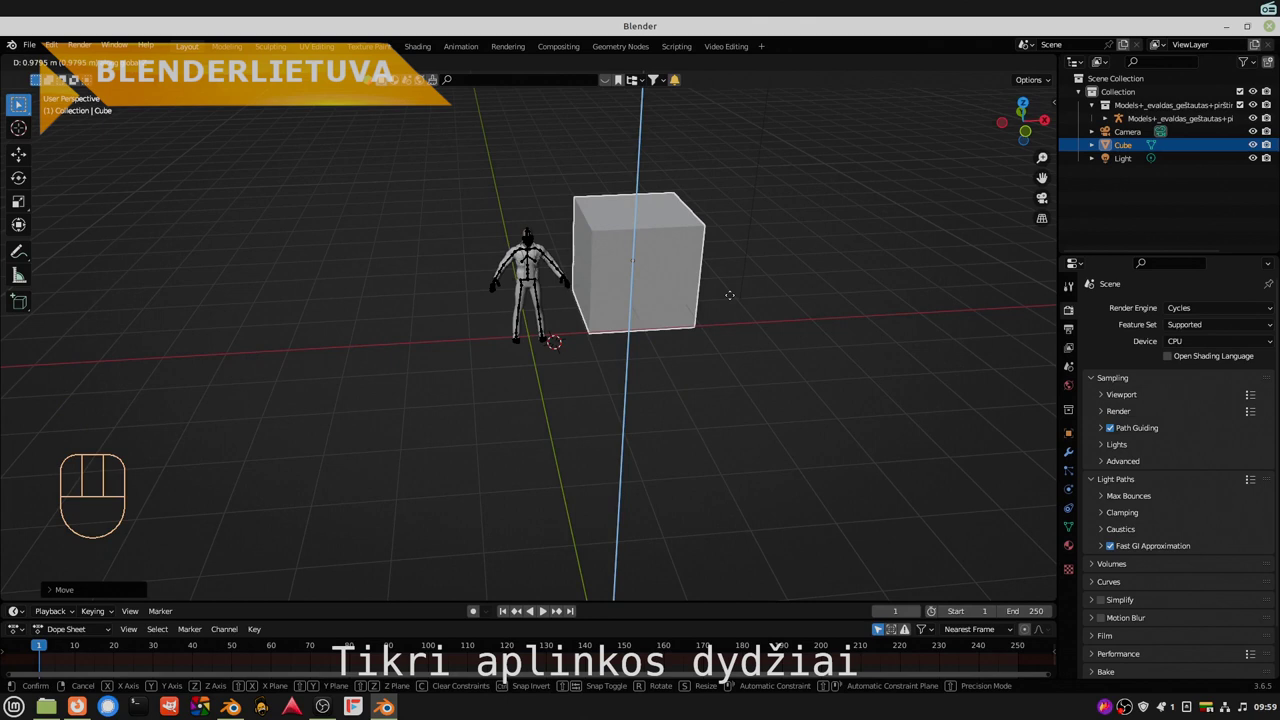
key("s")
key("z")
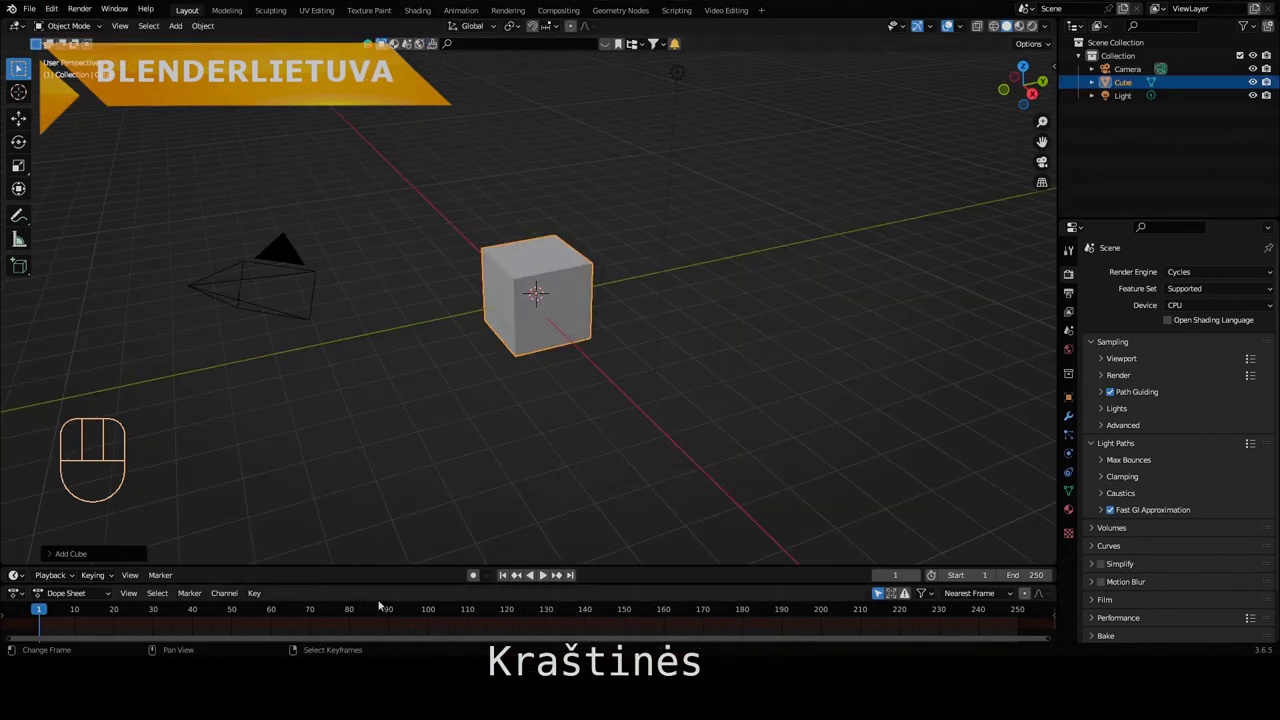
- Widen the cube's 64-segment Bevel modifier amount to about 0.41 m to round its edges
left_click_drag(484, 357, 319, 363)
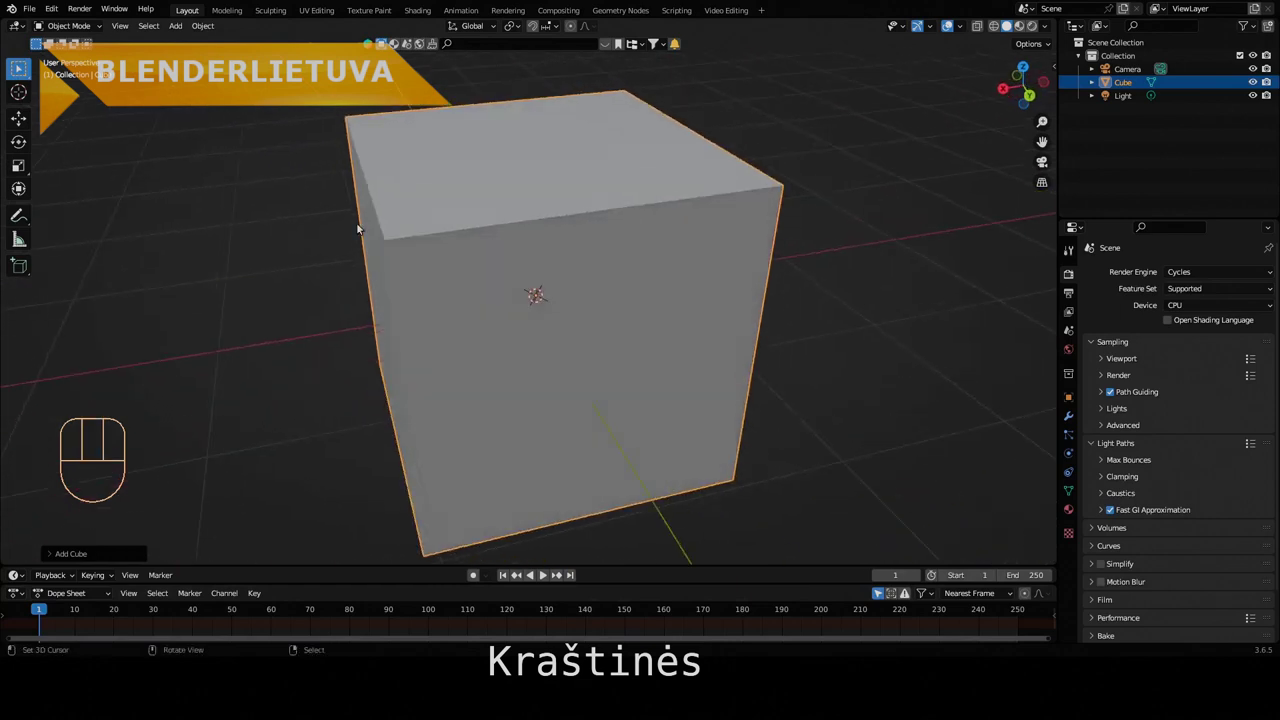
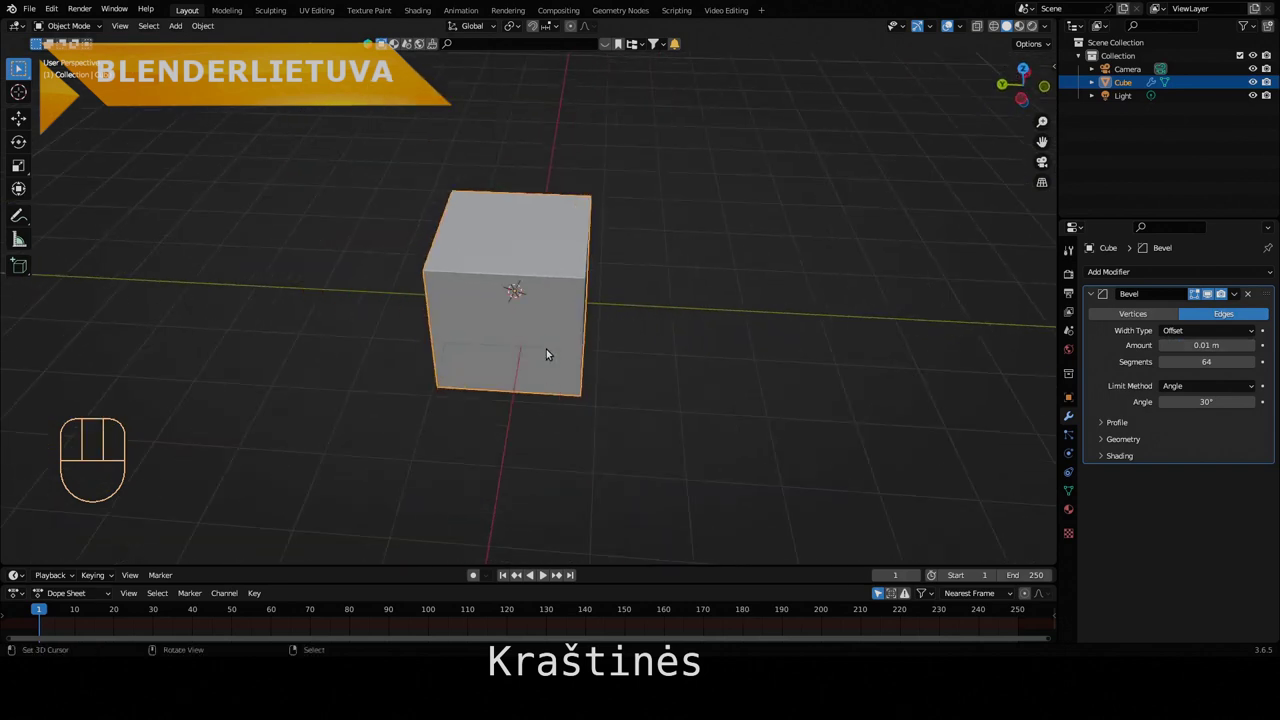
left_click_drag(562, 368, 456, 309)
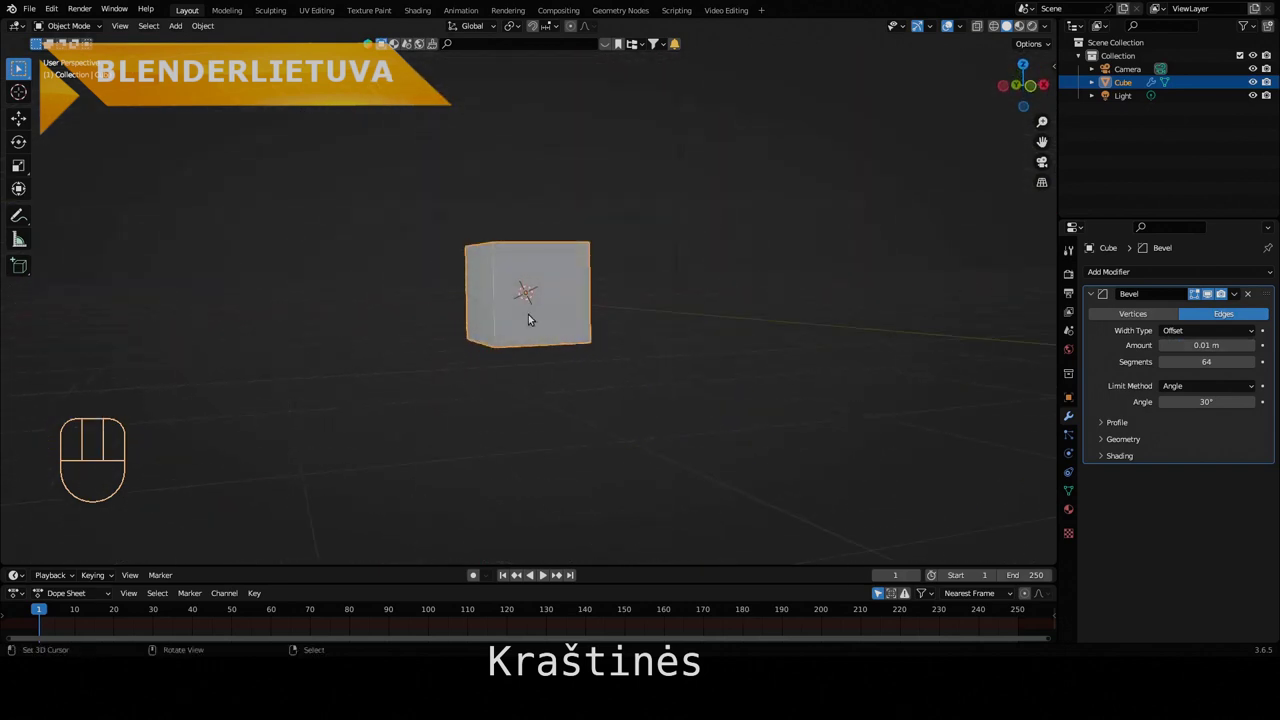
left_click_drag(667, 307, 753, 339)
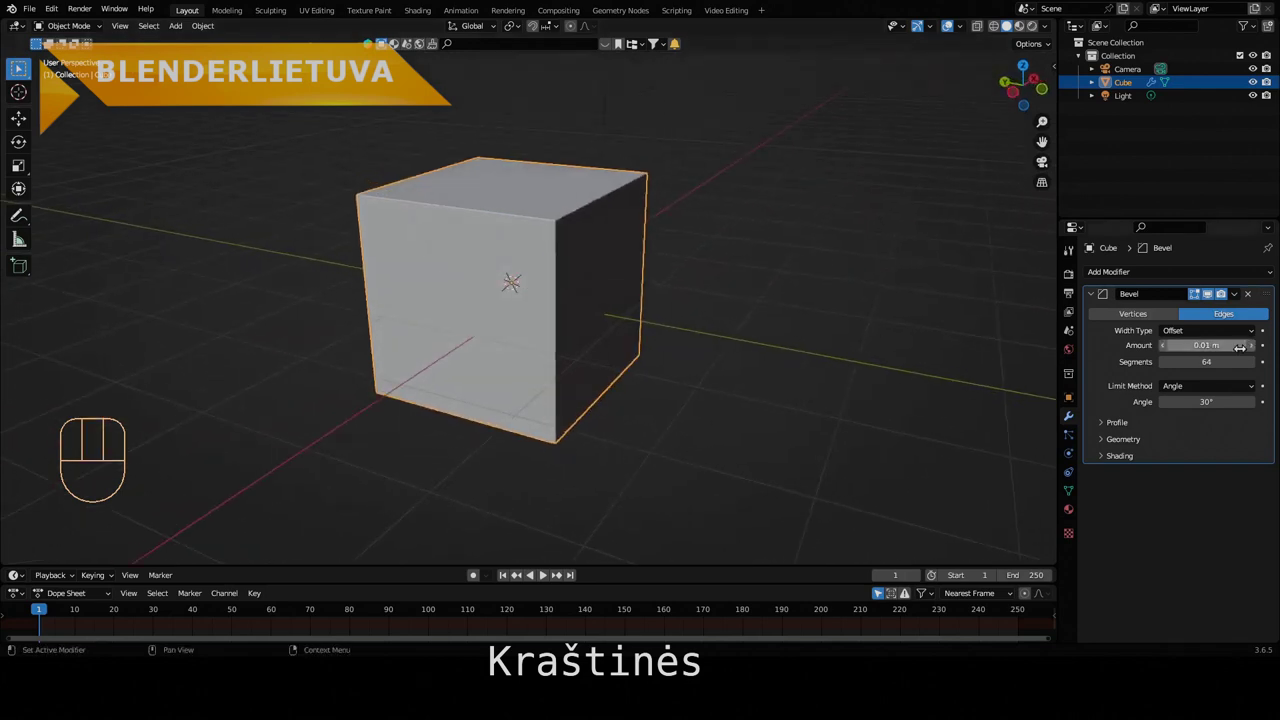
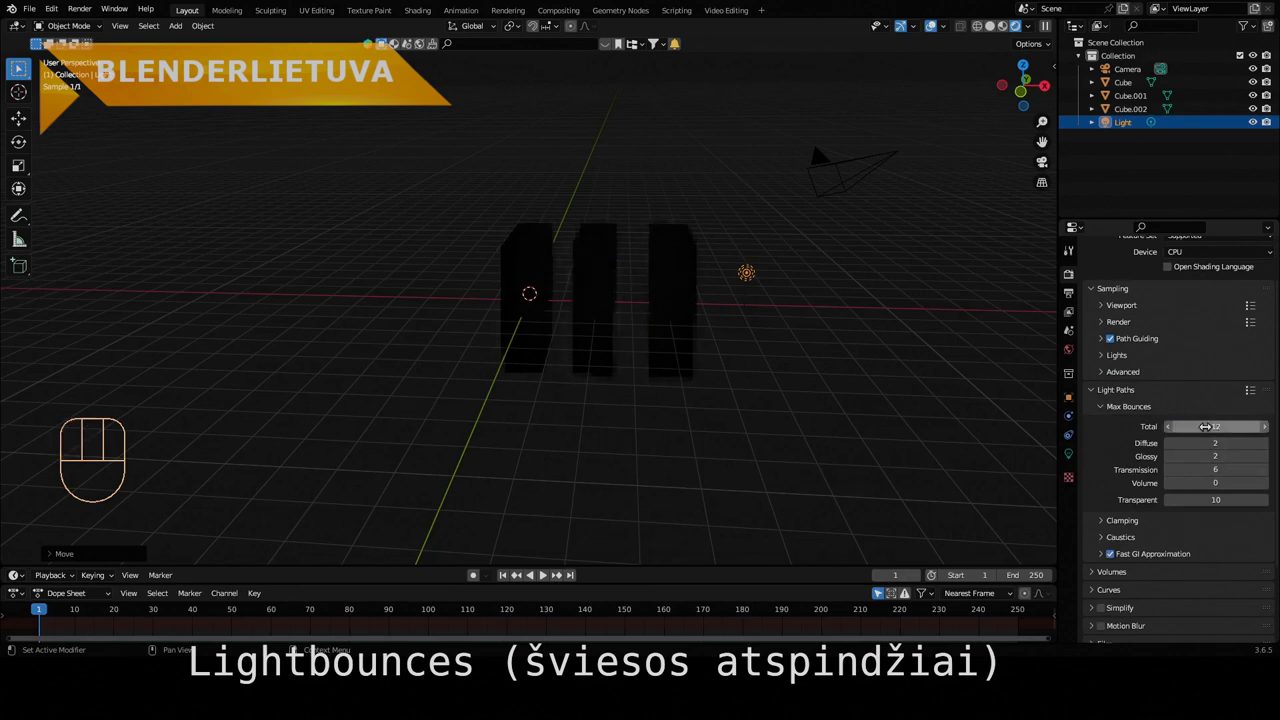
- Orbit the rendered view around the three cubes to inspect the bounced light at 12 total bounces
left_click_drag(853, 401, 825, 393)
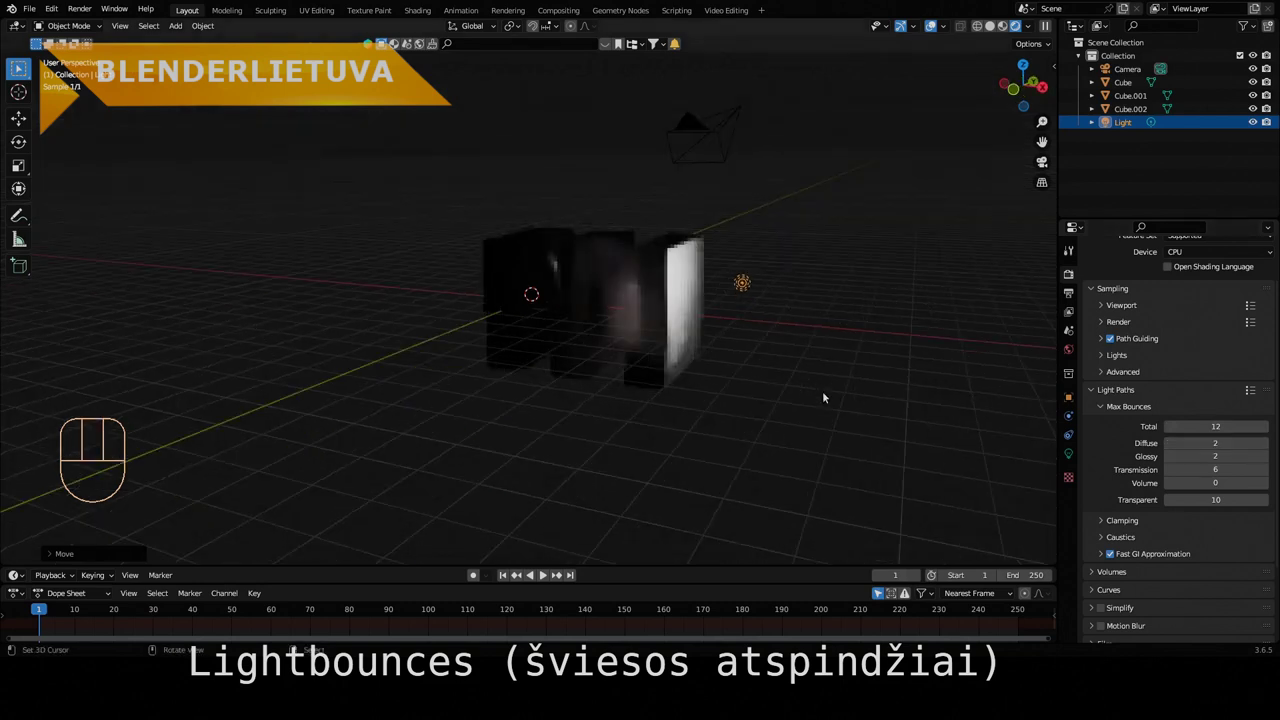